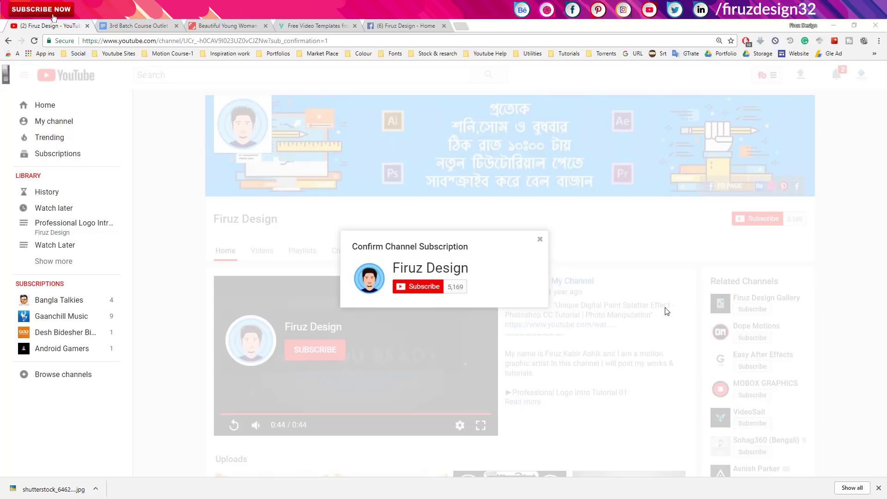
- Subscribe to the Firuz Design channel and save 'Send me all notifications' for it
click(429, 299)
click(694, 255)
click(775, 226)
click(55, 19)
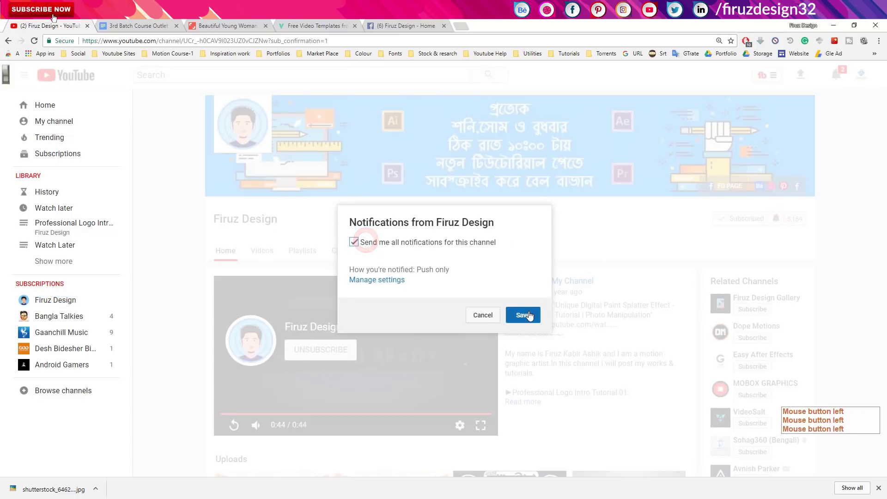
click(586, 241)
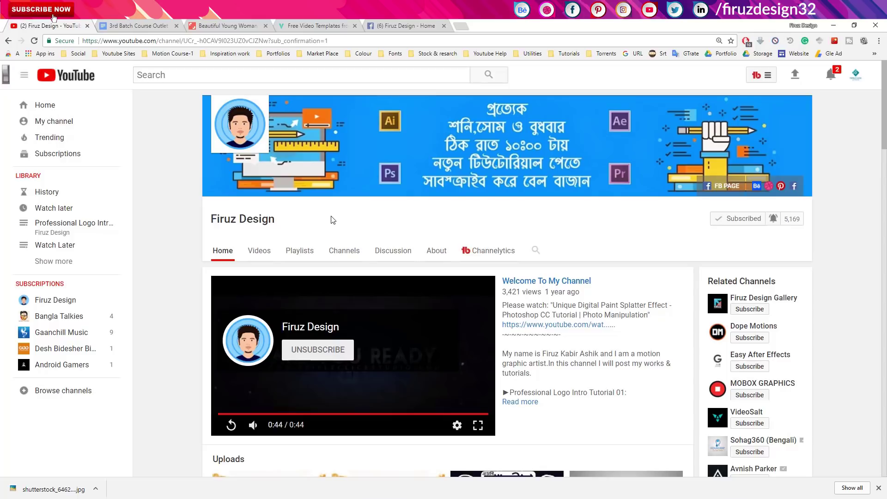
- Switch to the '3rd Batch Course Outlet' Google Docs tab to review the Bengali schedule
click(153, 29)
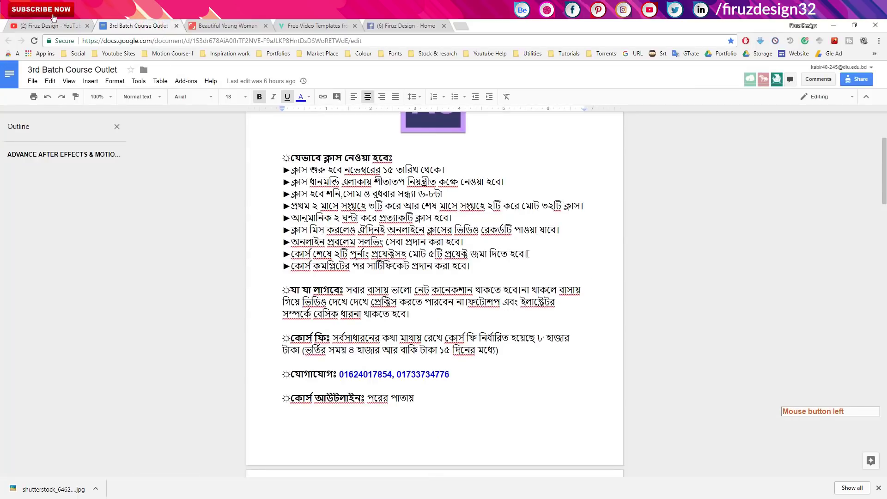
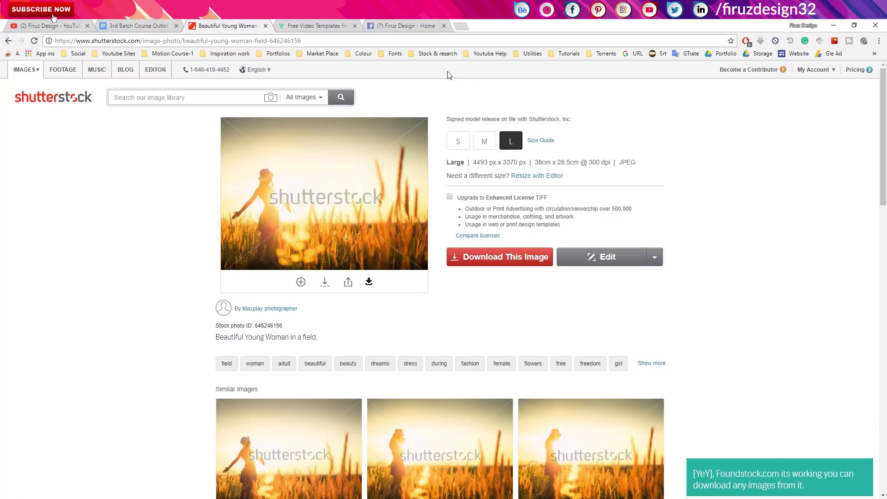
- Switch to the Firuz Design Facebook page tab to view it as a visitor
click(419, 33)
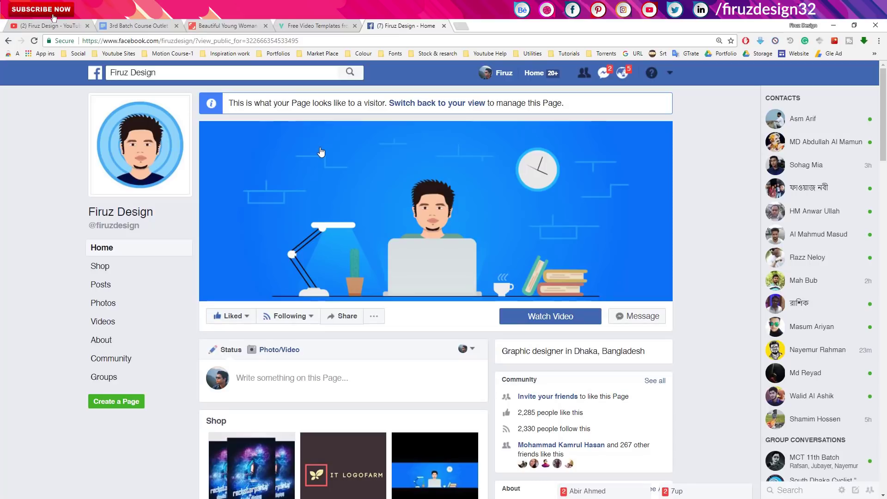
- Register a new Velosofy account with name, email and password and submit it
click(318, 28)
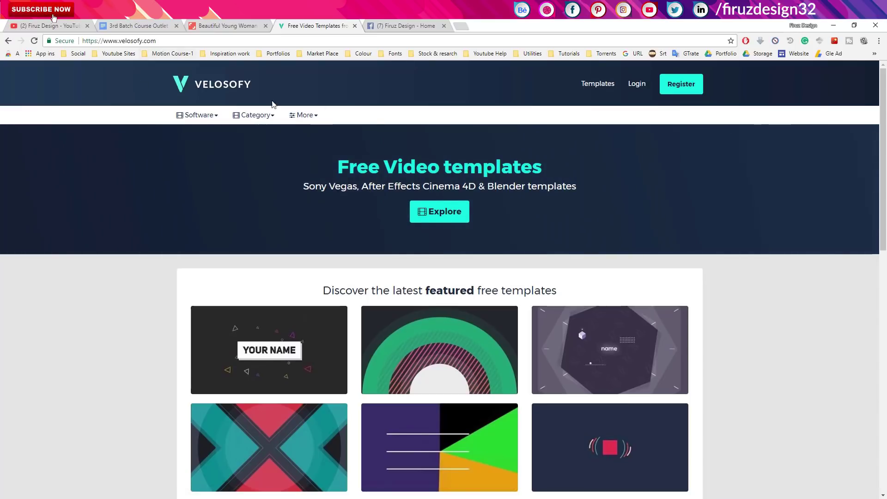
click(650, 84)
click(686, 89)
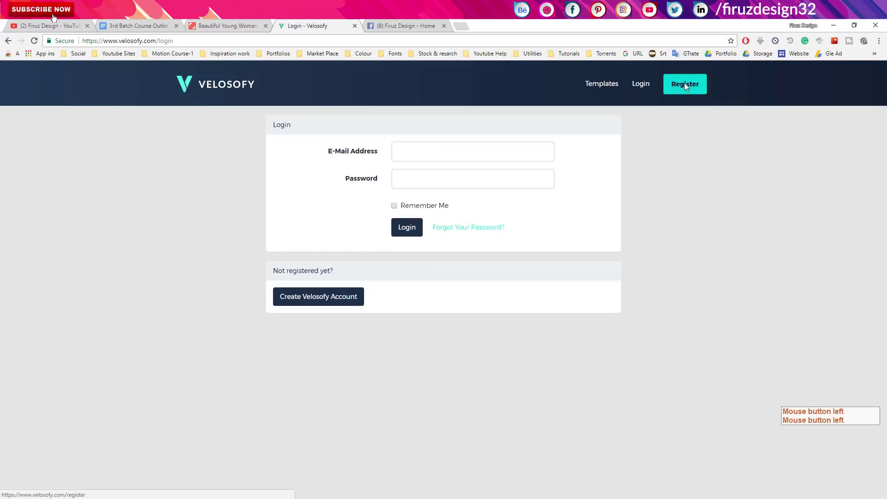
click(690, 90)
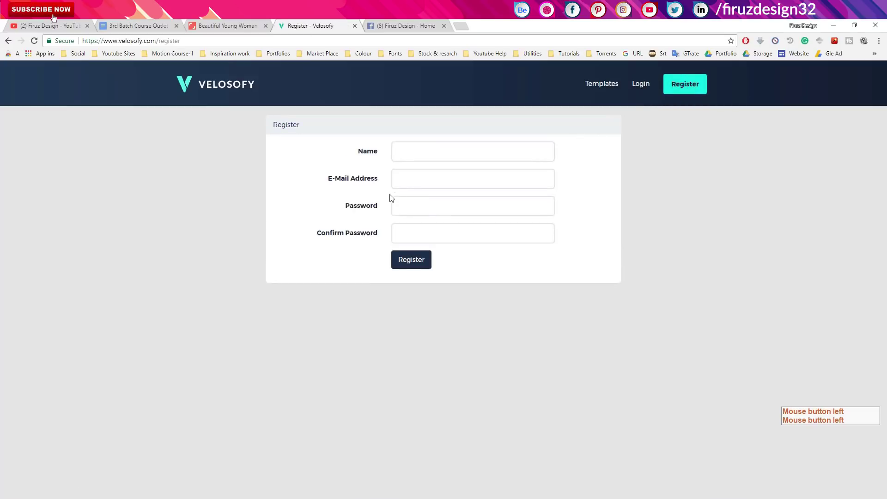
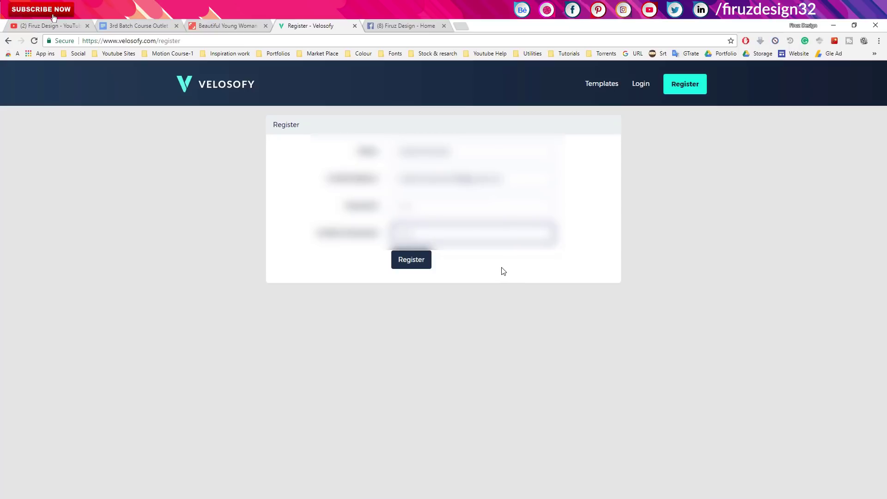
click(416, 273)
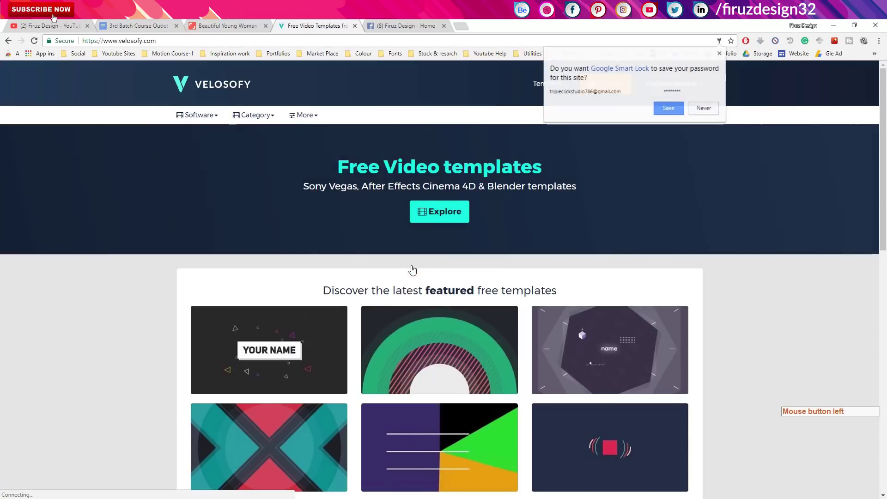
- Dismiss the password-save prompt and load the full featured templates page
click(673, 105)
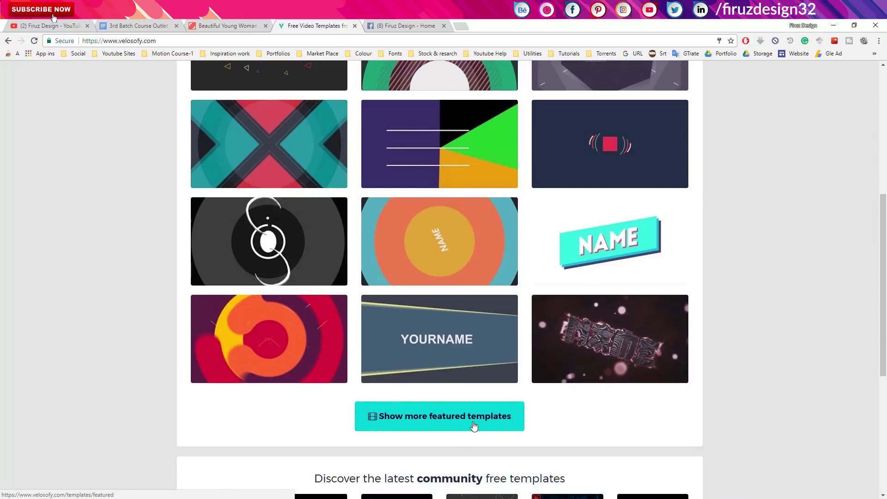
click(478, 429)
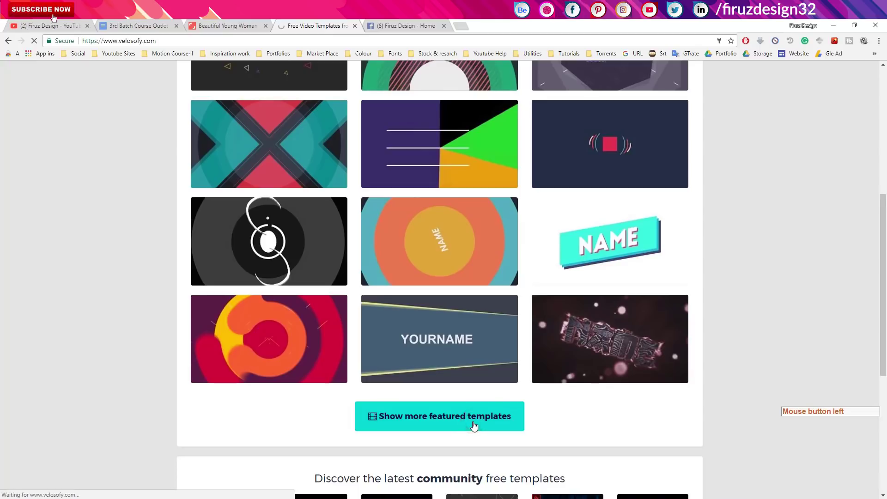
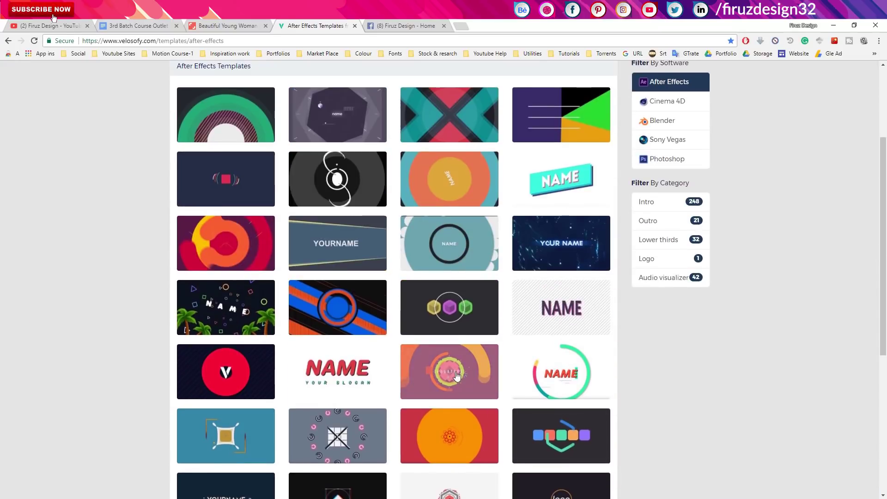
- Bring up the orange circle FREE 2D Intro #116 template page in its own tab
middle_click(461, 380)
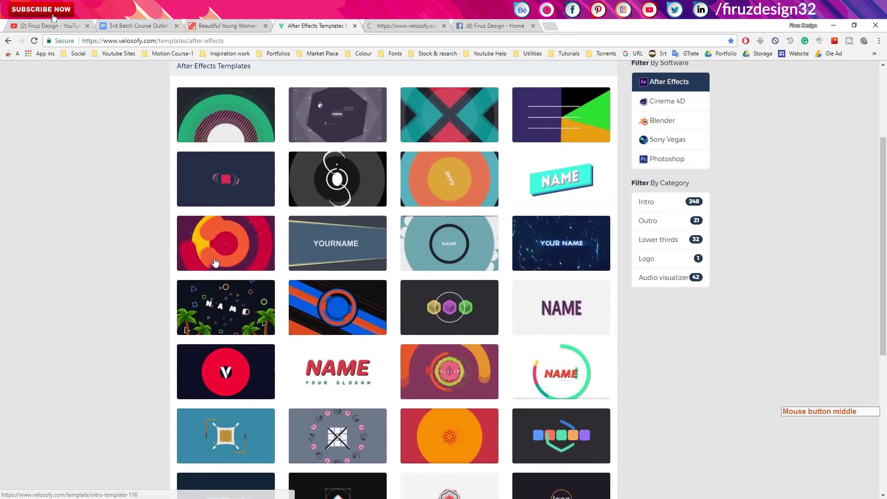
middle_click(223, 259)
middle_click(55, 19)
click(56, 19)
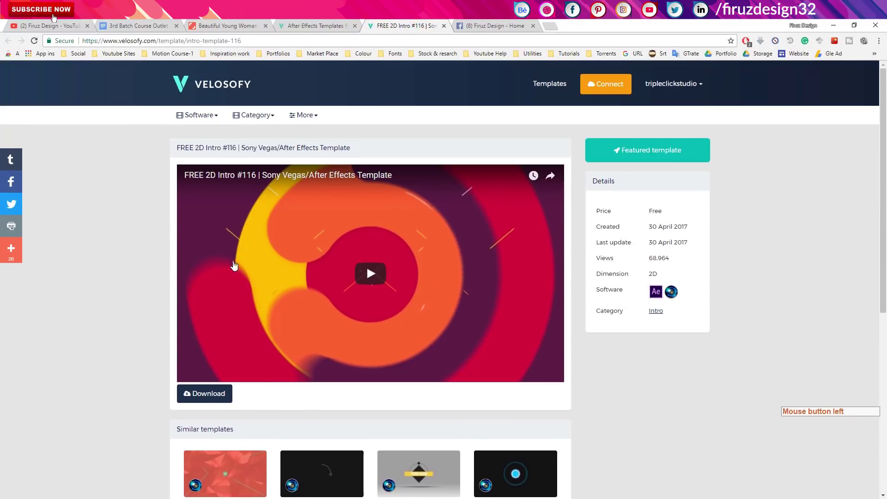
- Play the template's preview video and head toward its download page
click(362, 281)
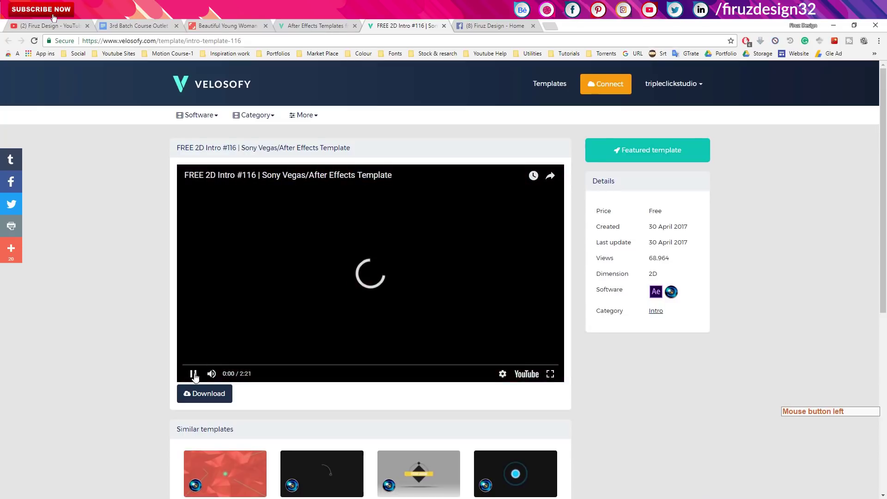
click(216, 377)
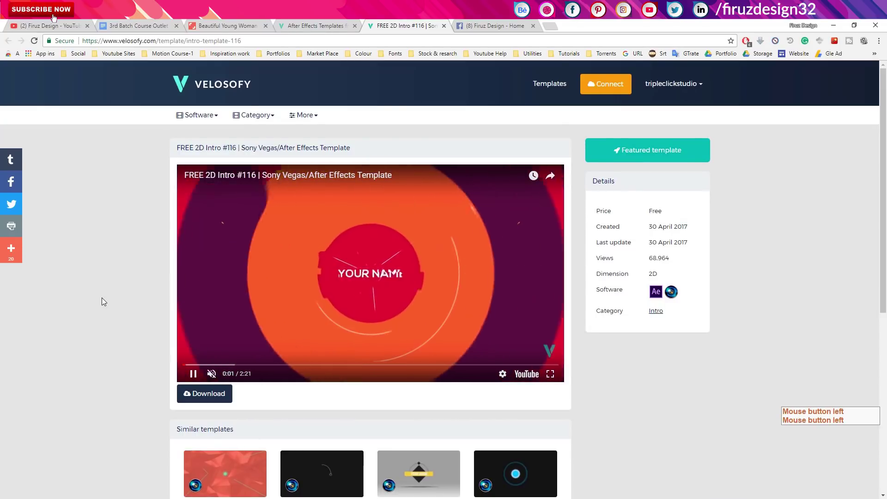
click(107, 302)
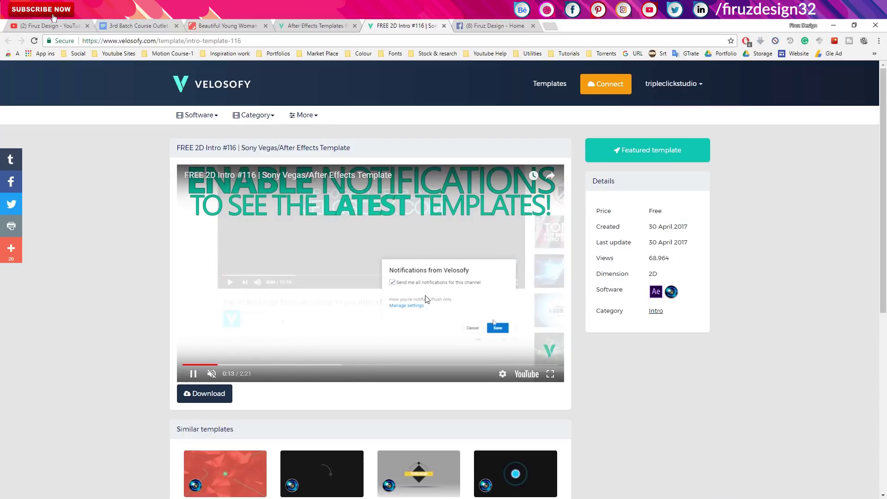
click(300, 280)
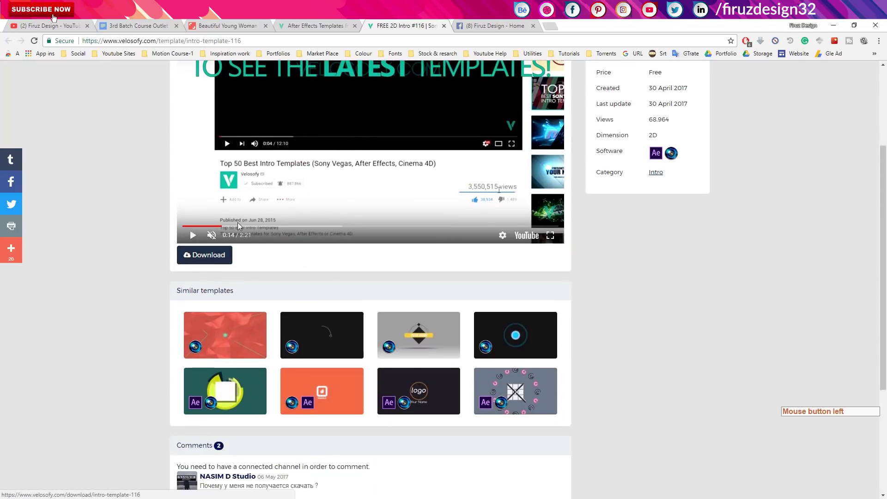
click(199, 397)
- Reach the AFTER EFFECTS DOWNLOAD link for Ae_intro116.zip and bring up its link options
click(202, 398)
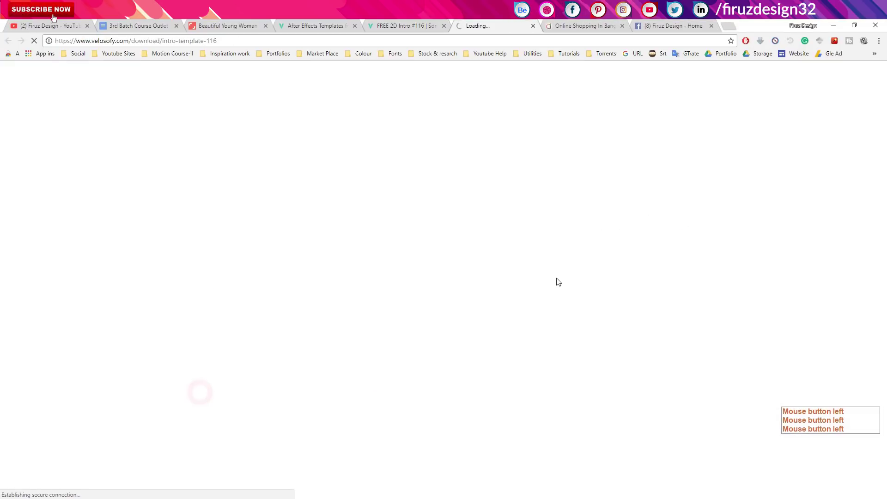
middle_click(778, 220)
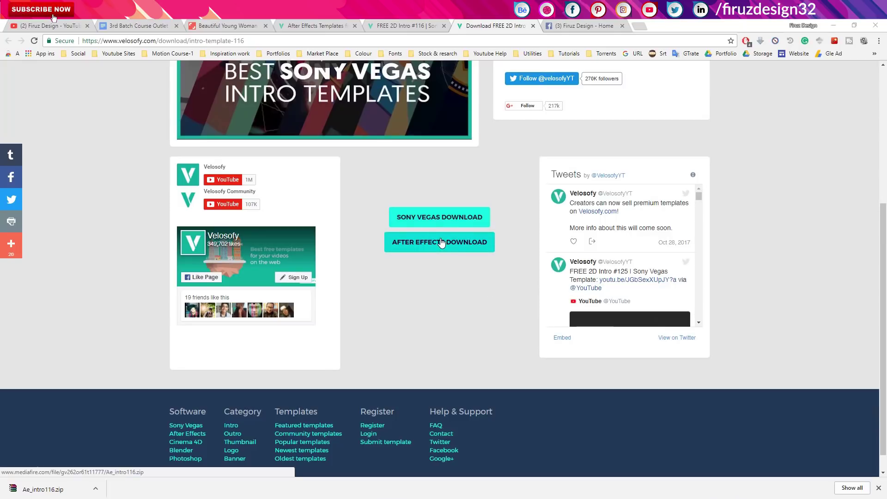
right_click(452, 245)
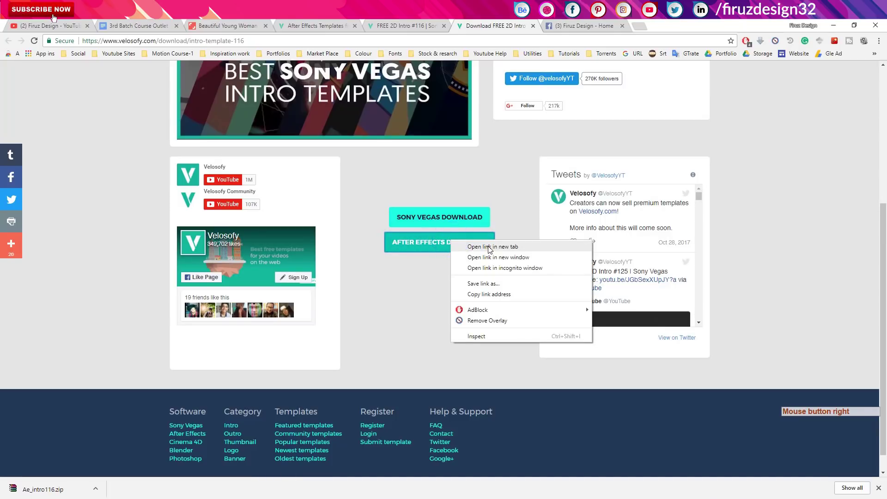
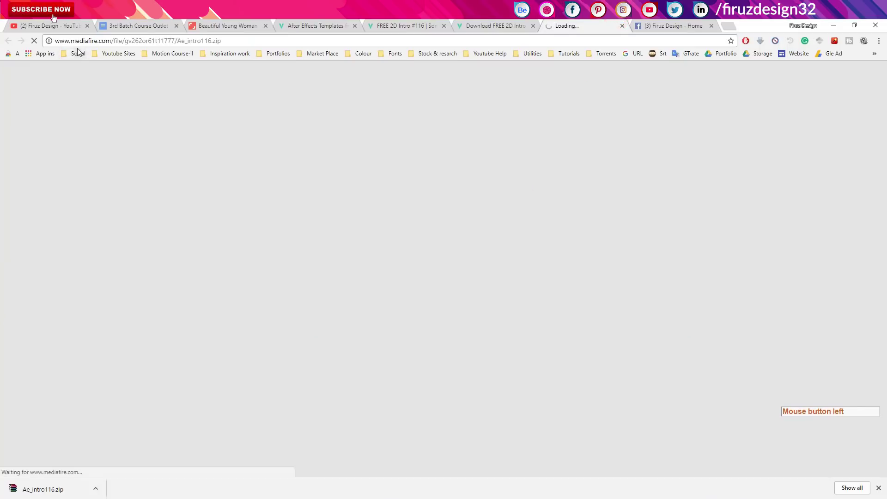
- Trigger the MediaFire download of Ae_intro116.zip (218.92 KB)
click(509, 34)
click(598, 26)
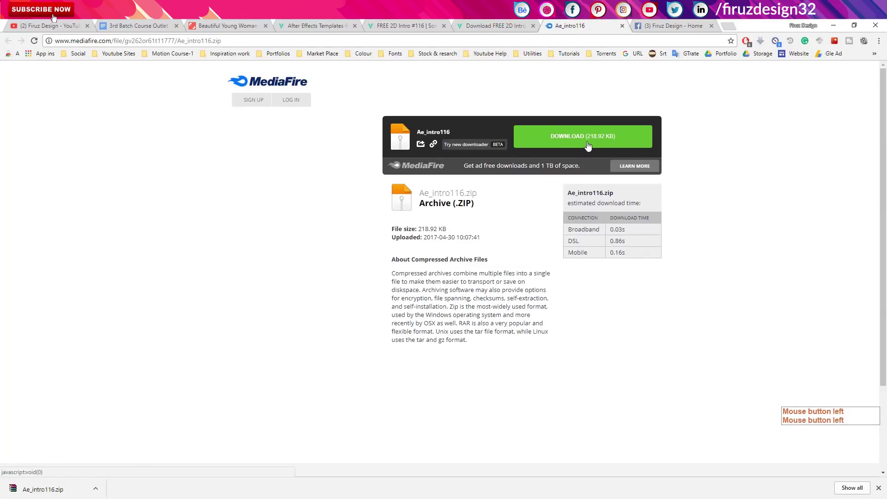